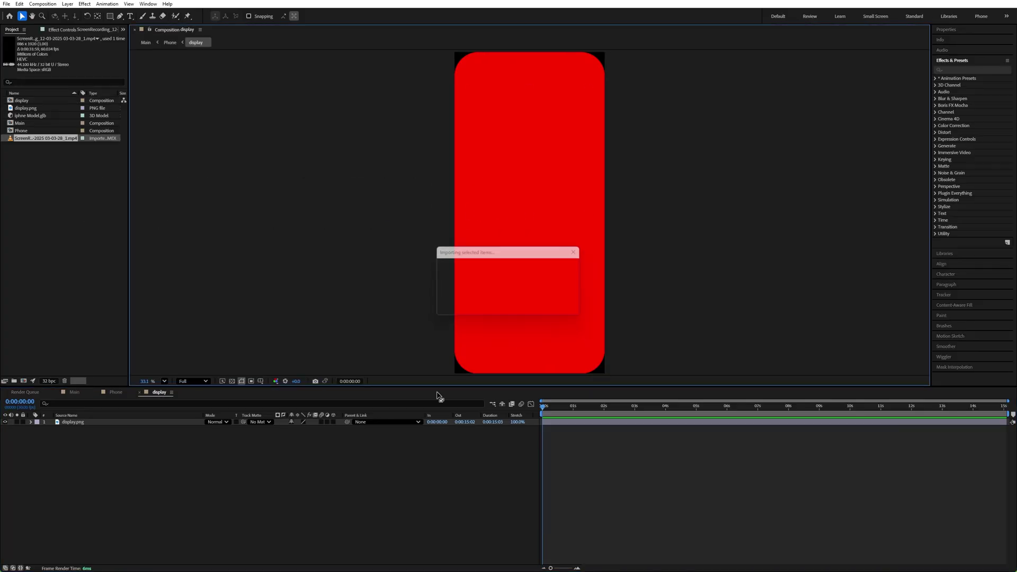
Add the channel screen recording to the display comp and scale it to 115%
key("s")
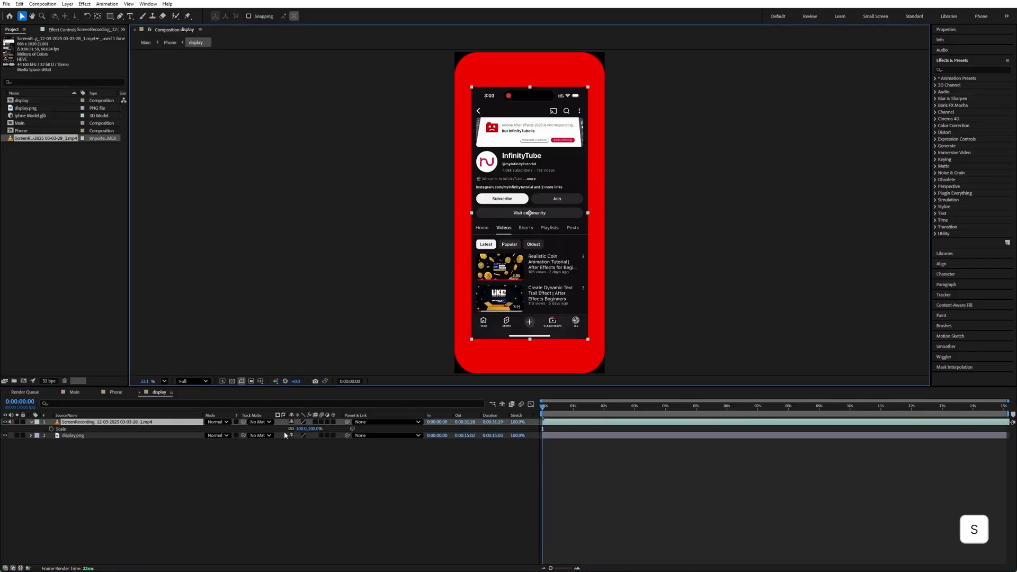
left_click(303, 434)
right_click(139, 425)
left_click(139, 425)
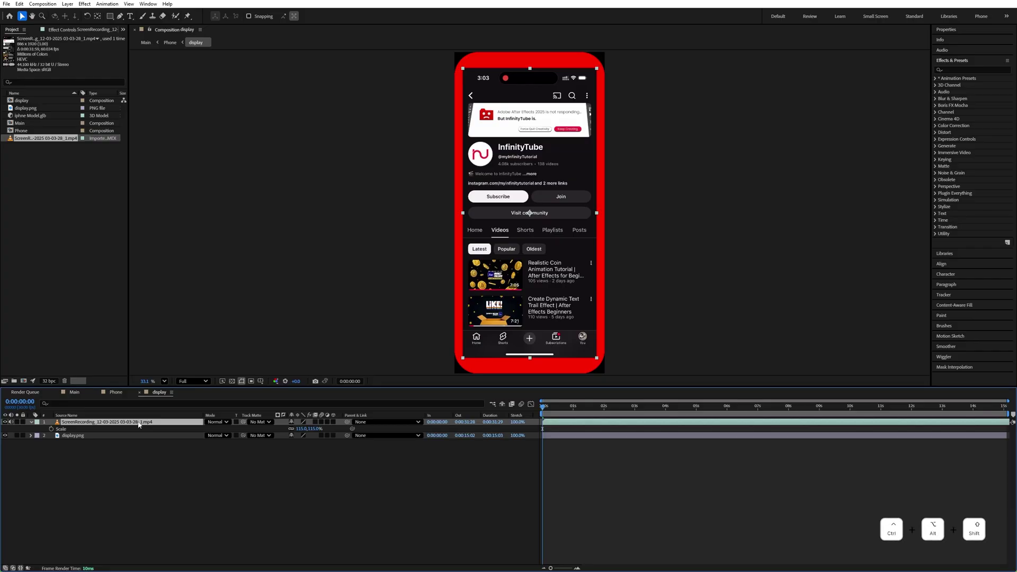
Move display.png above the recording and use it as the recording's Track Matte
key("ctrl+shift+alt+g")
left_click(141, 426)
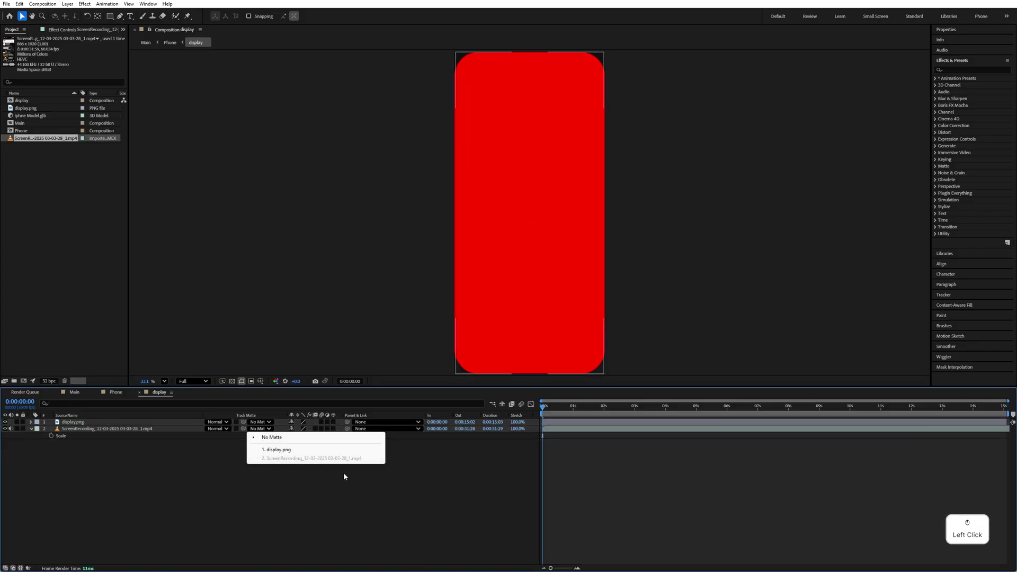
key("space")
left_click(16, 434)
Return to the Phone comp and view it from the Top to place the display forward in Z
left_click(14, 426)
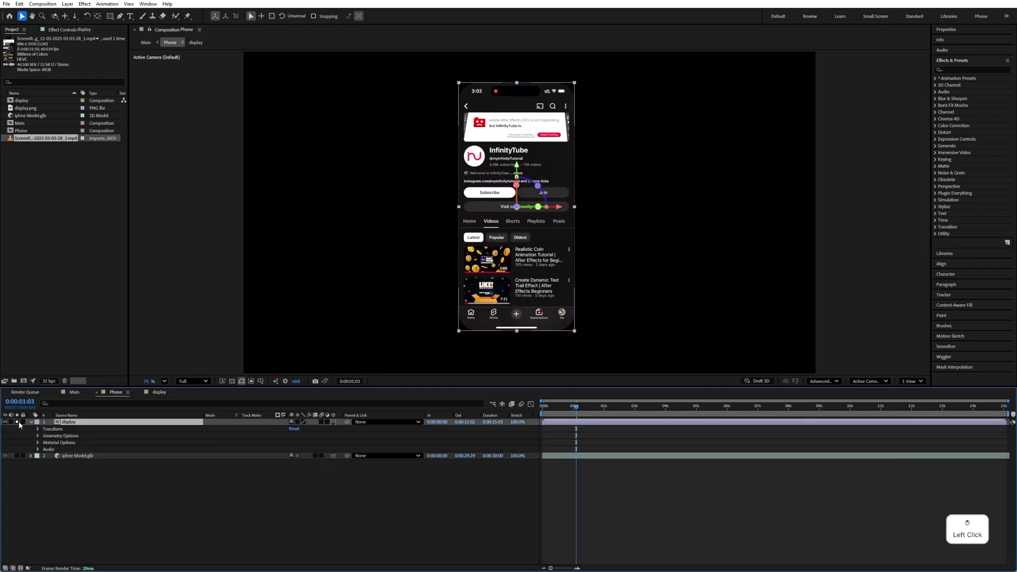
left_click(75, 425)
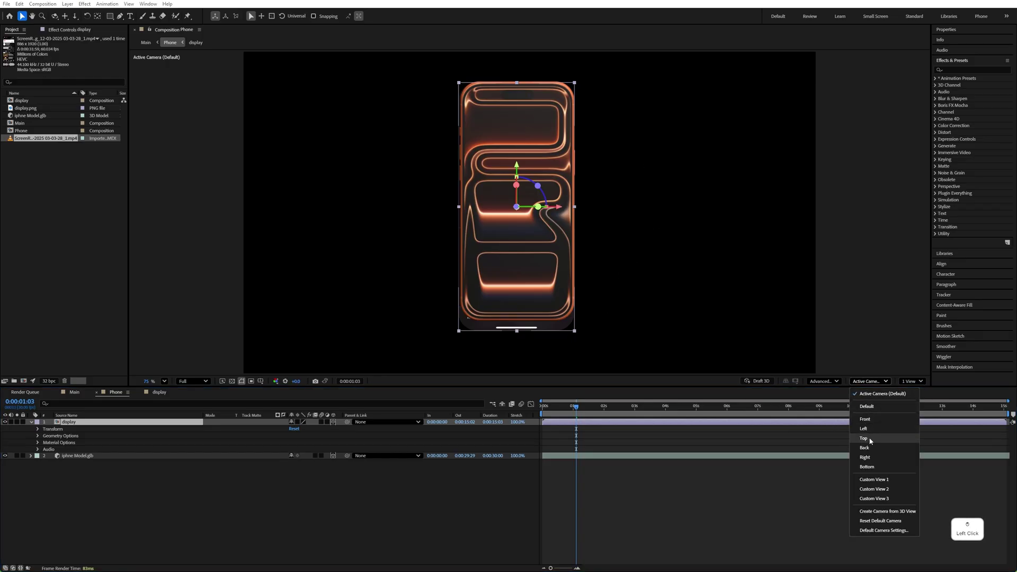
left_click(167, 397)
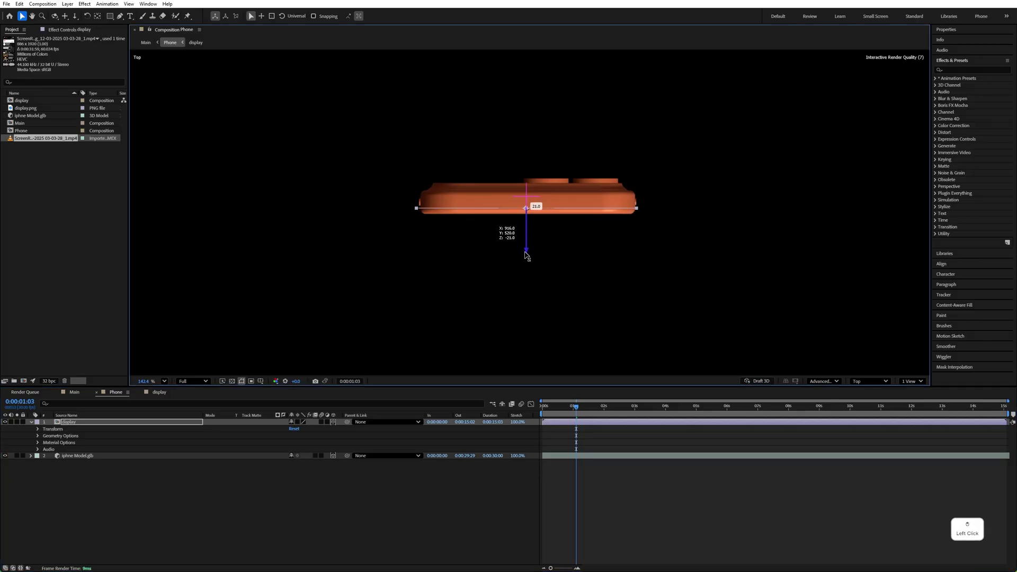
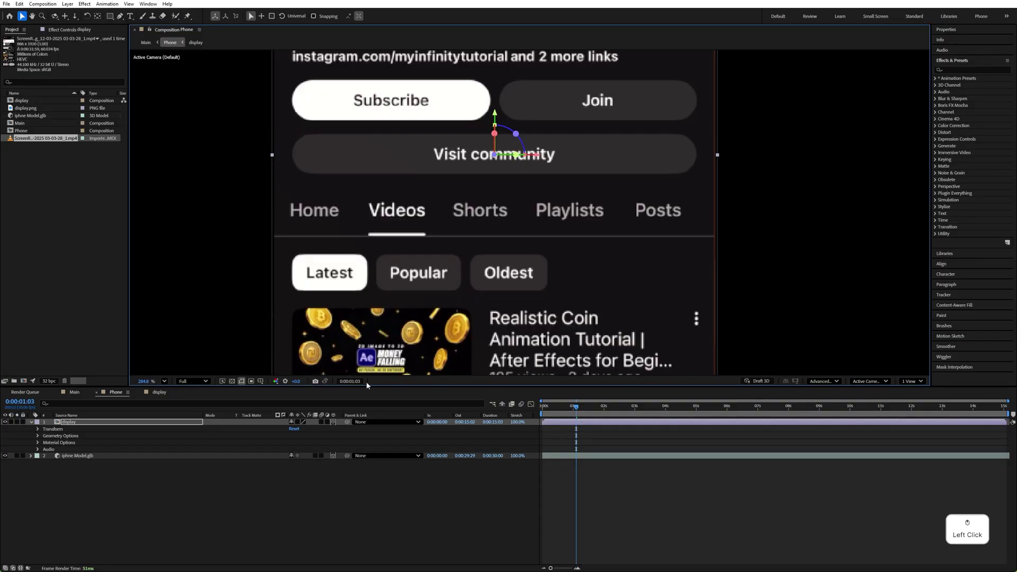
Reveal the display layer's Scale and nudge it toward the phone-screen size
key("s")
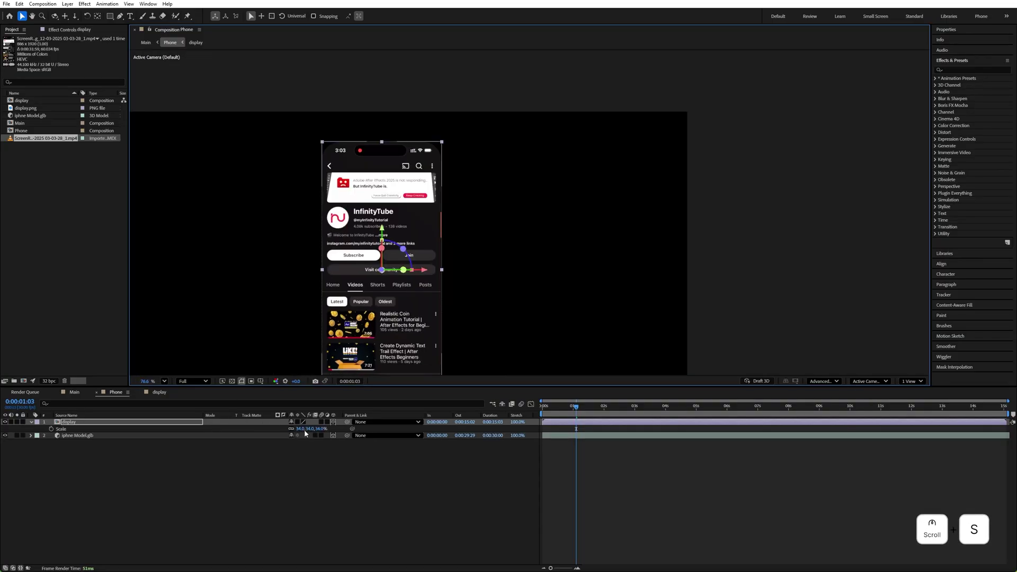
left_click(302, 435)
key("space")
left_click(419, 172)
key("space")
left_click(301, 433)
key("Up")
double_click(302, 433)
key("Up")
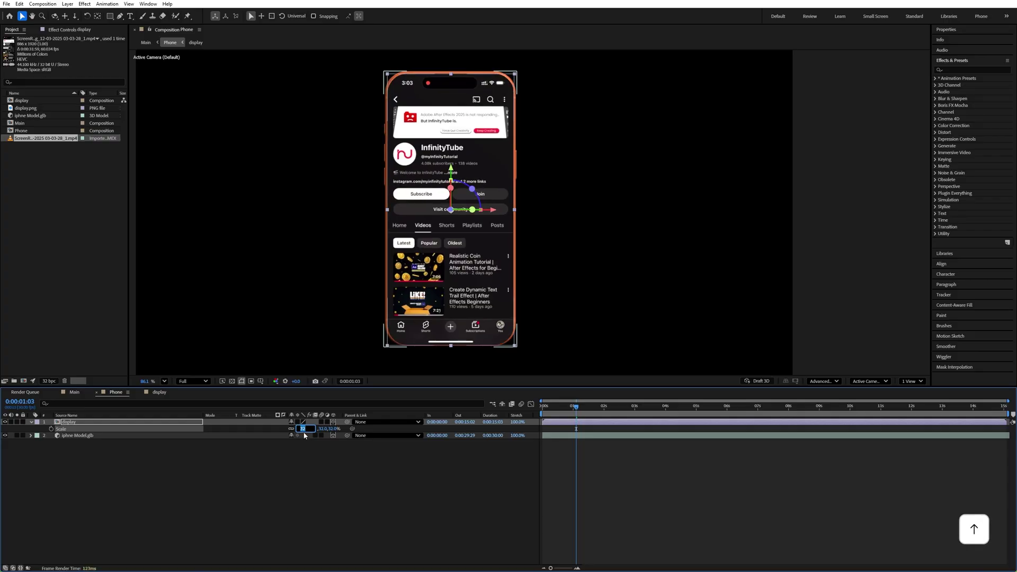
Set the display Scale to 92.9% and parent it to iPhone Model.glb
left_click(301, 433)
key("KP_3")
key("KP_1")
key(".")
key("KP_6")
key("\\")
left_click(356, 501)
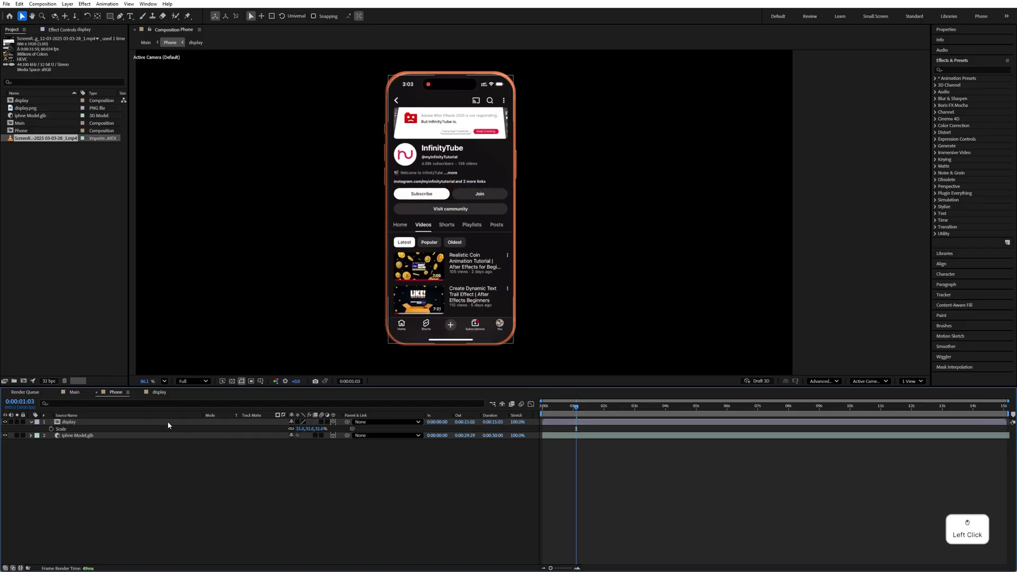
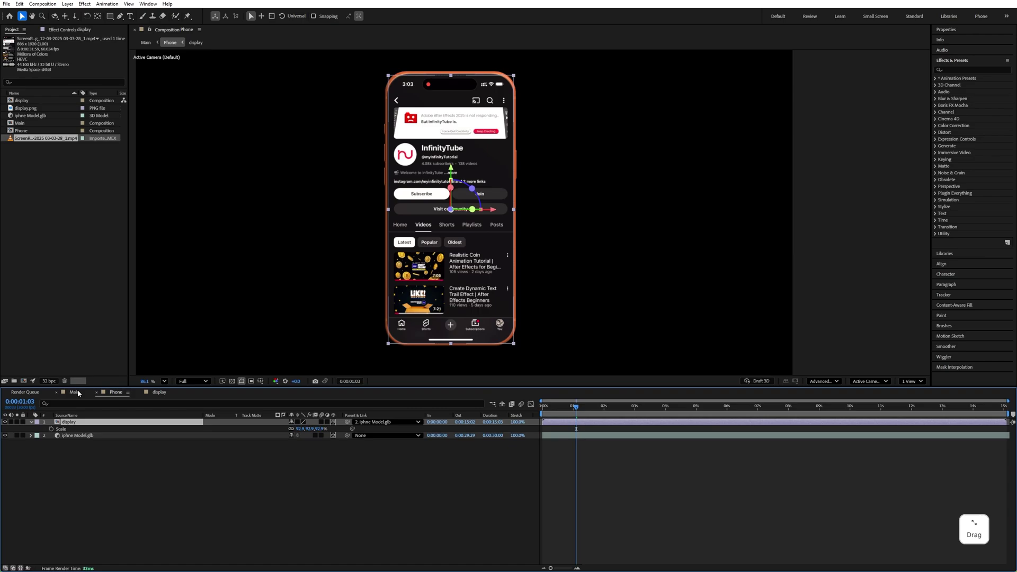
left_click(79, 394)
key("ctrl+z")
In the Main comp, duplicate the Phone layer, hide the original and scale the copy to 64%
left_click(303, 450)
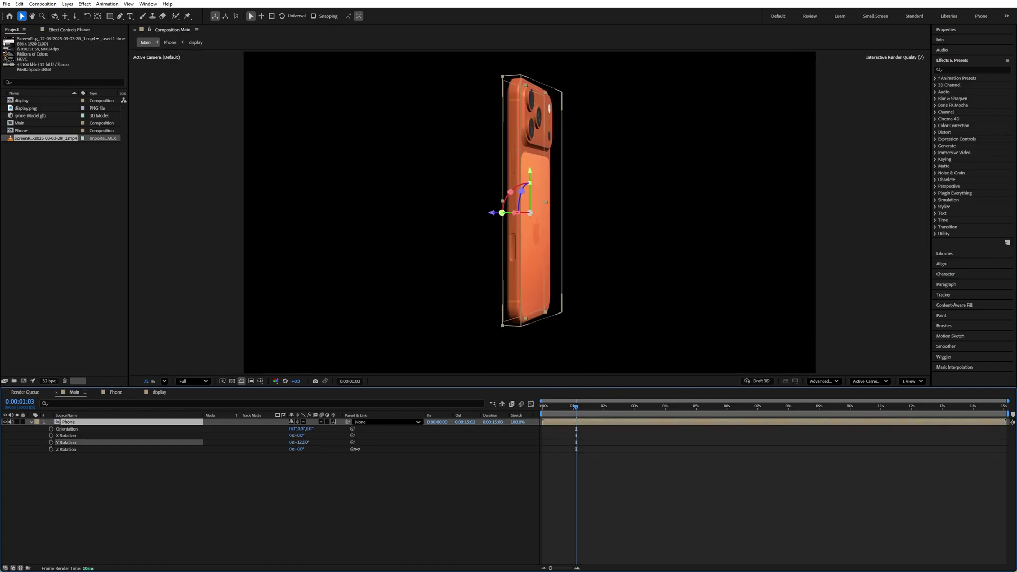
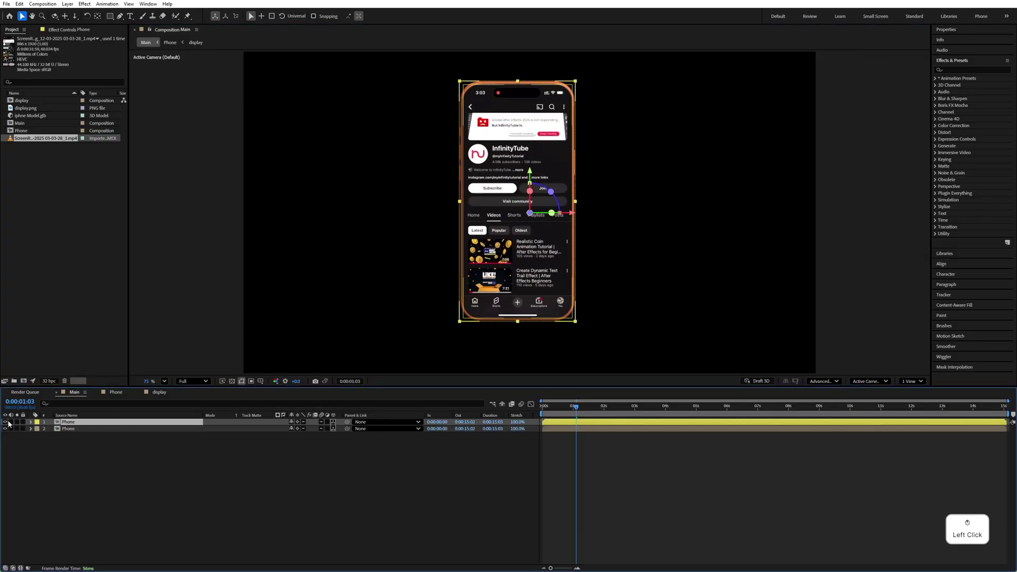
left_click(8, 426)
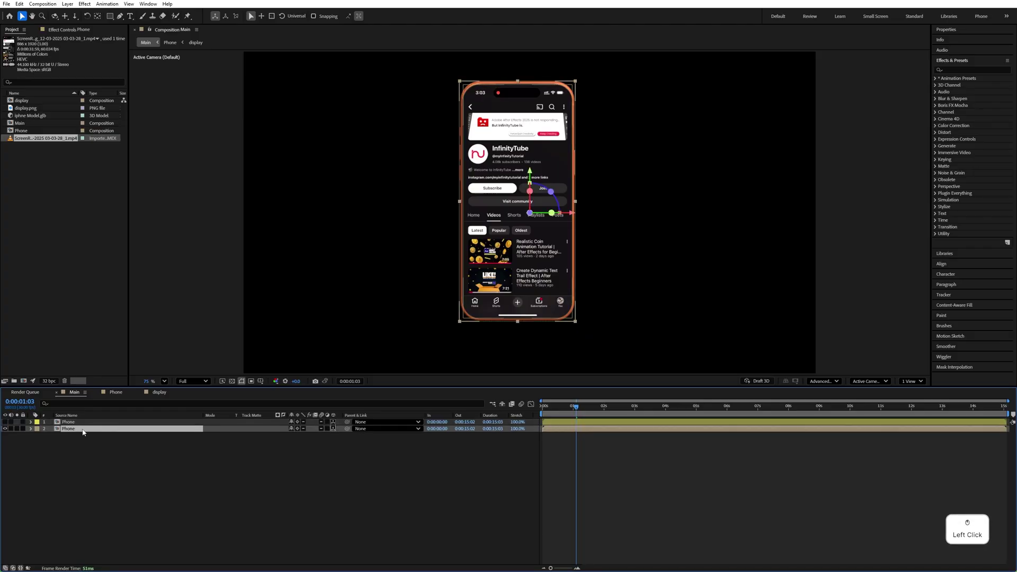
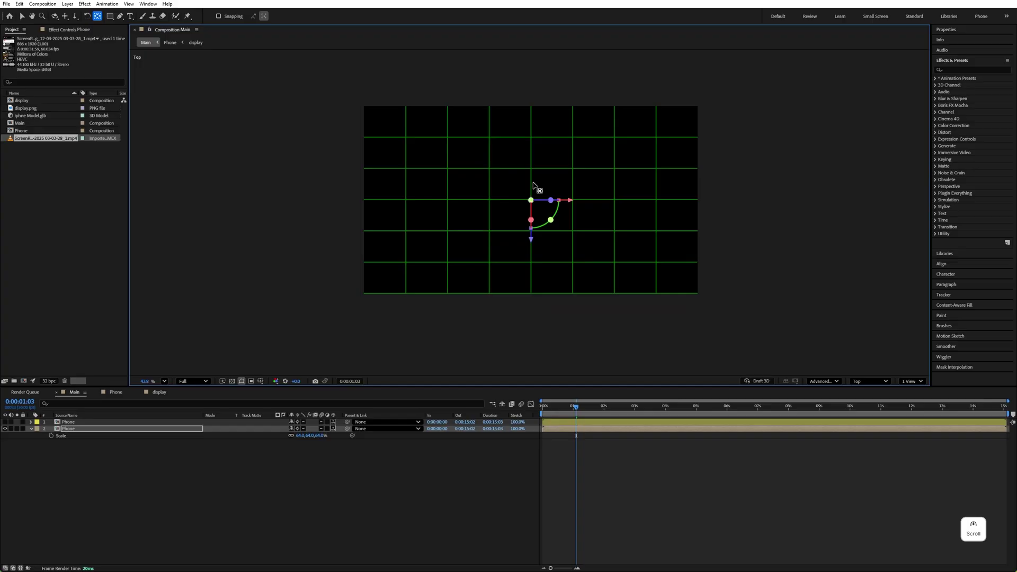
Duplicate the Phone layer and set the copy's Y Rotation to 14.5°
key("space")
left_click(576, 158)
left_click(149, 434)
key("r")
key("ctrl+d")
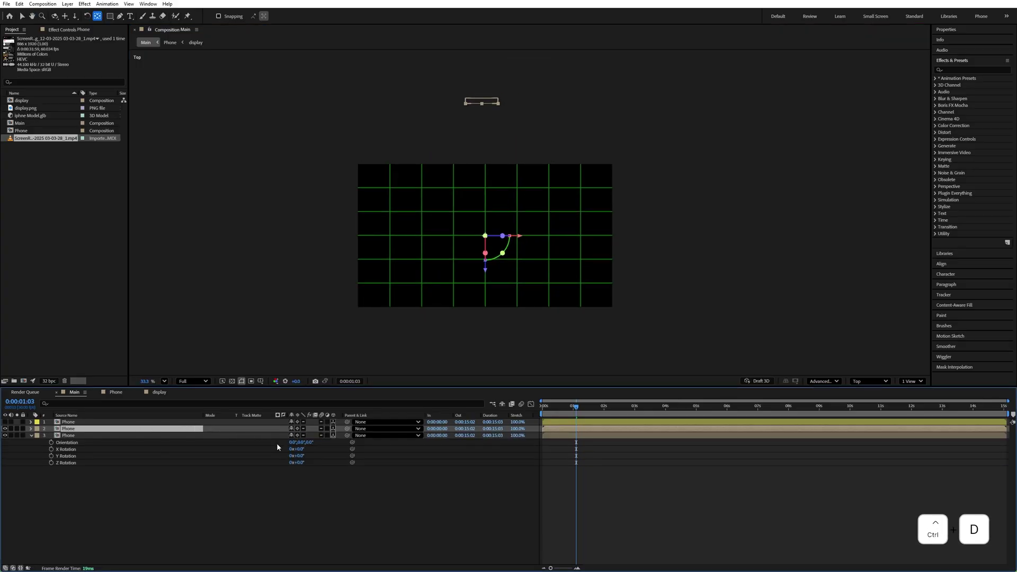
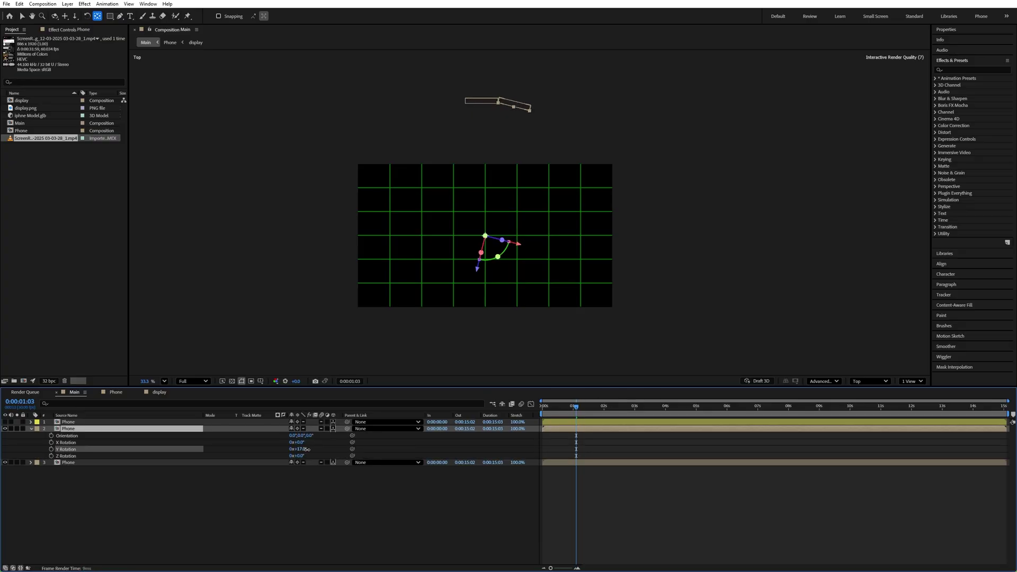
key("BackSpace")
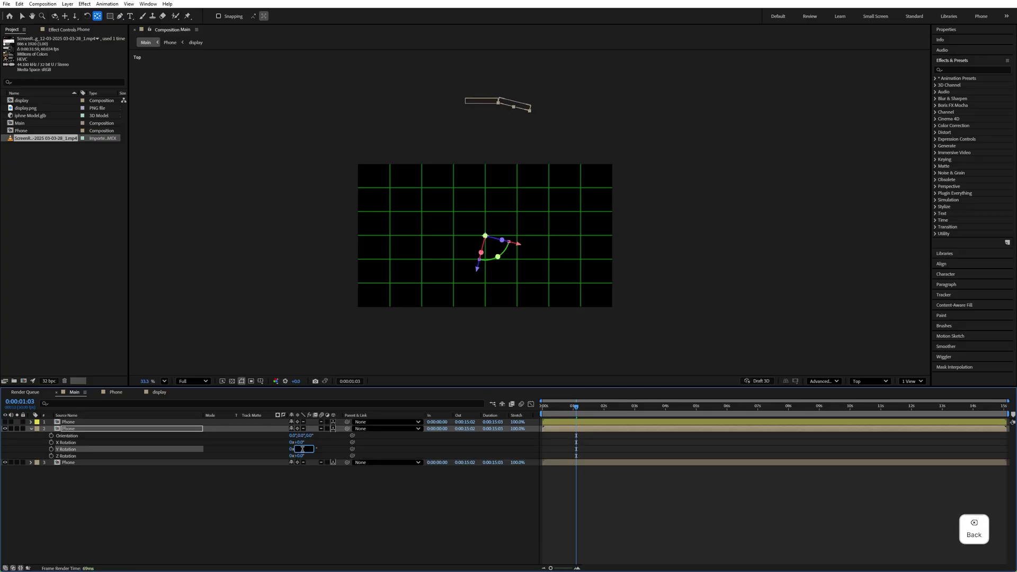
key("KP_1")
key("KP_4")
key(".")
key("KP_5")
left_click(499, 243)
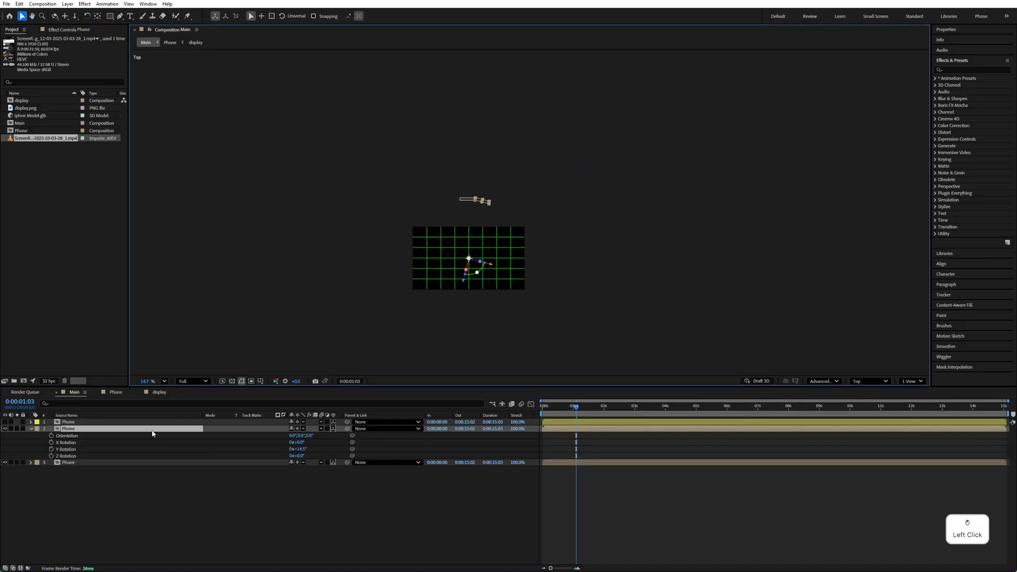
Duplicate again and set the new copy's Y Rotation to 29°
key("ctrl+d")
key("r")
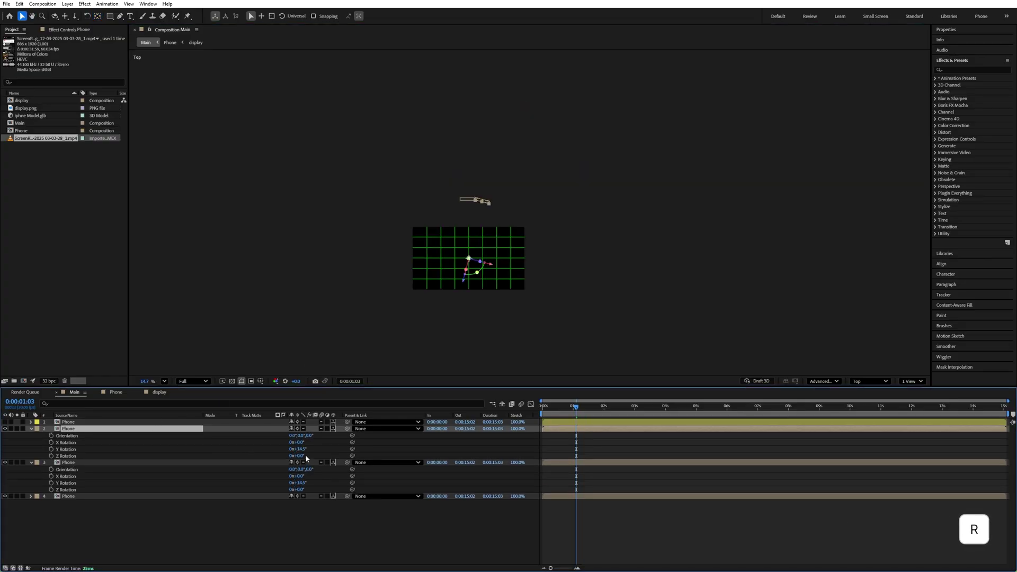
left_click(305, 455)
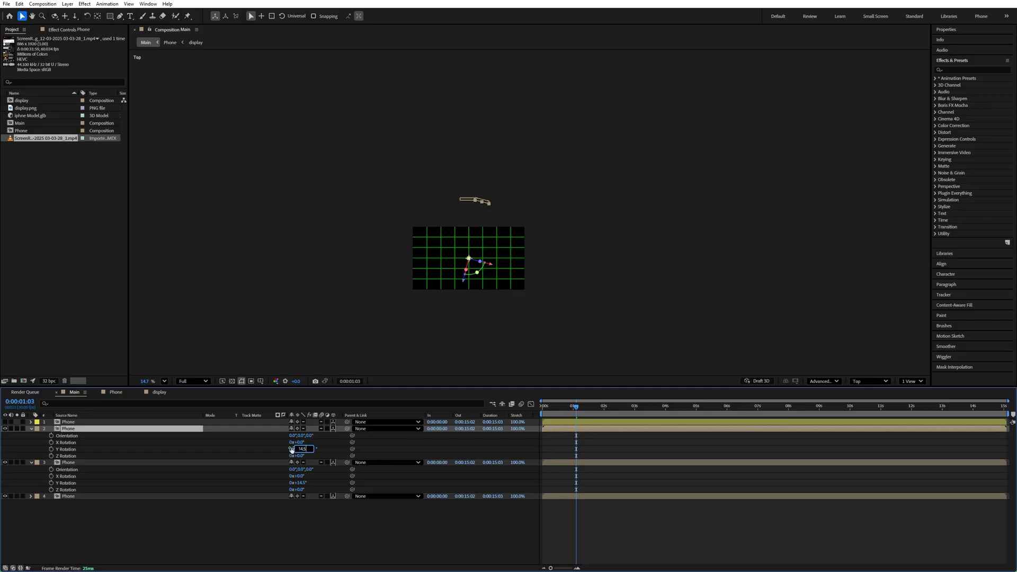
key("KP_1")
key("KP_4")
key(".")
key("KP_5")
key("Return")
key("v")
key("space")
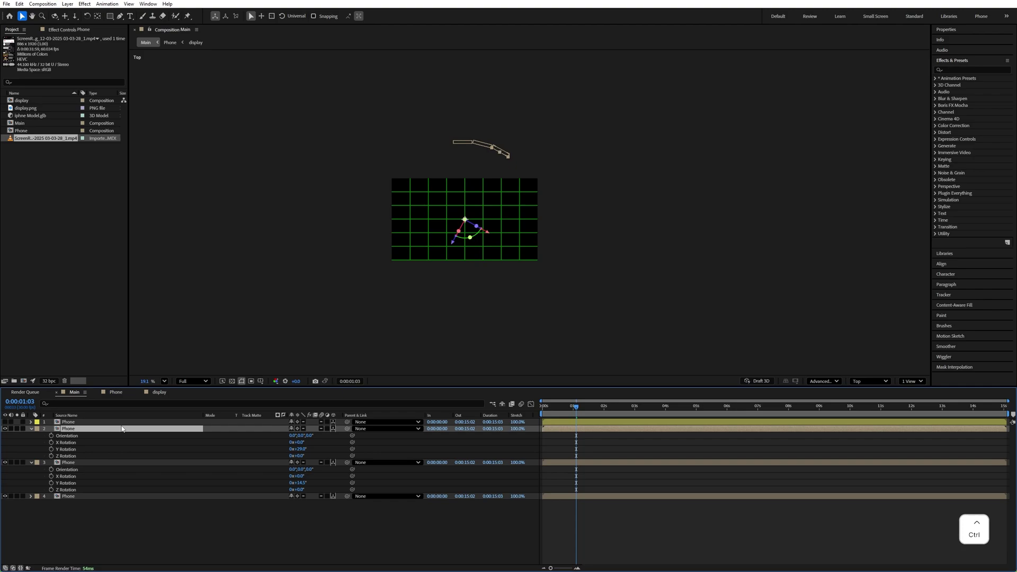
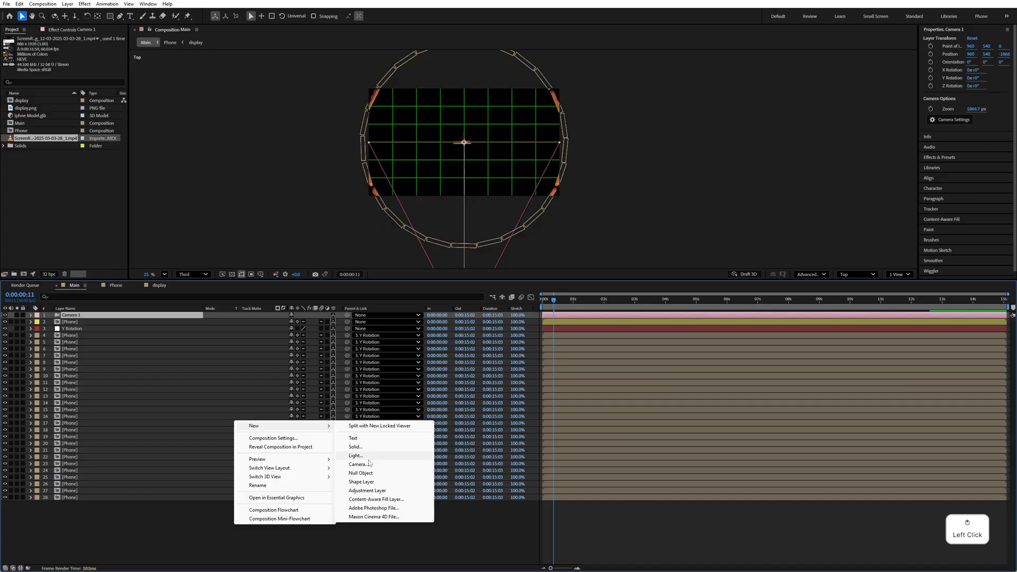
Close the phone ring under the Y Rotation null and add a new camera
key("Return")
key("c")
key("space")
key("Return")
Create a Camera Controller null and parent the camera to it
left_click(336, 321)
left_click(149, 328)
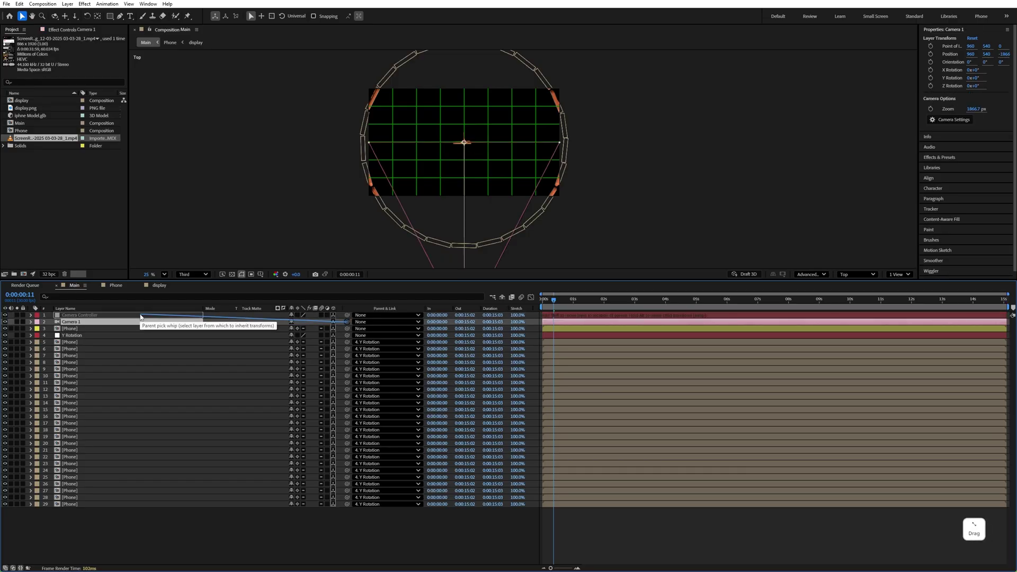
left_click(142, 317)
left_click(141, 318)
In Top view, move Camera 1 in close to the front of the phone ring
key("space")
left_click(278, 214)
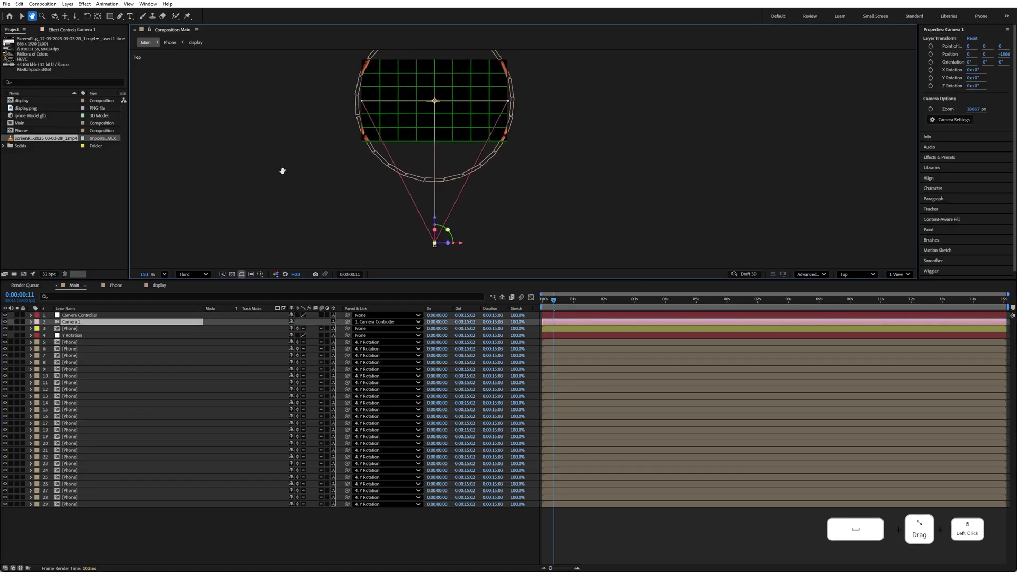
left_click(412, 222)
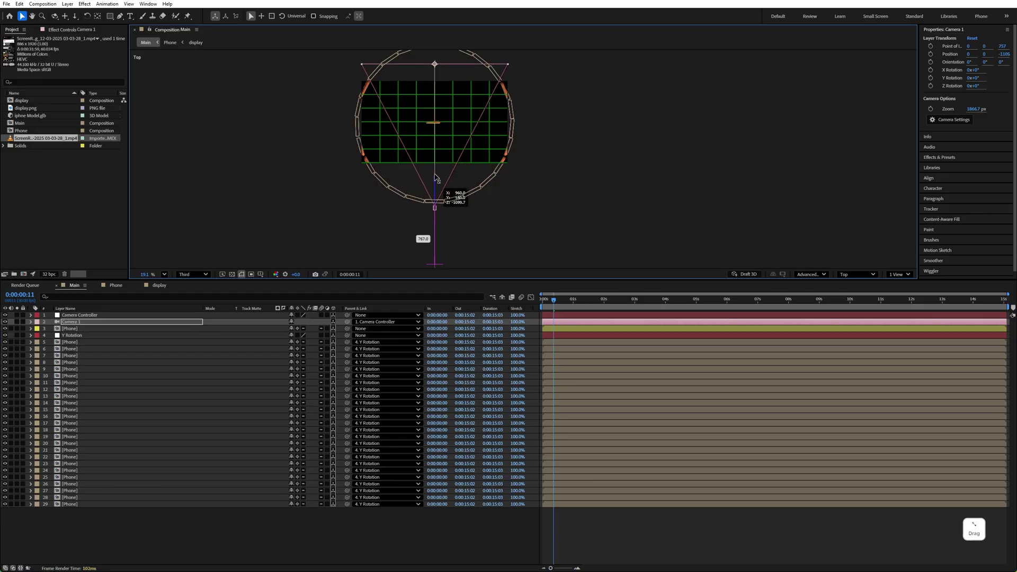
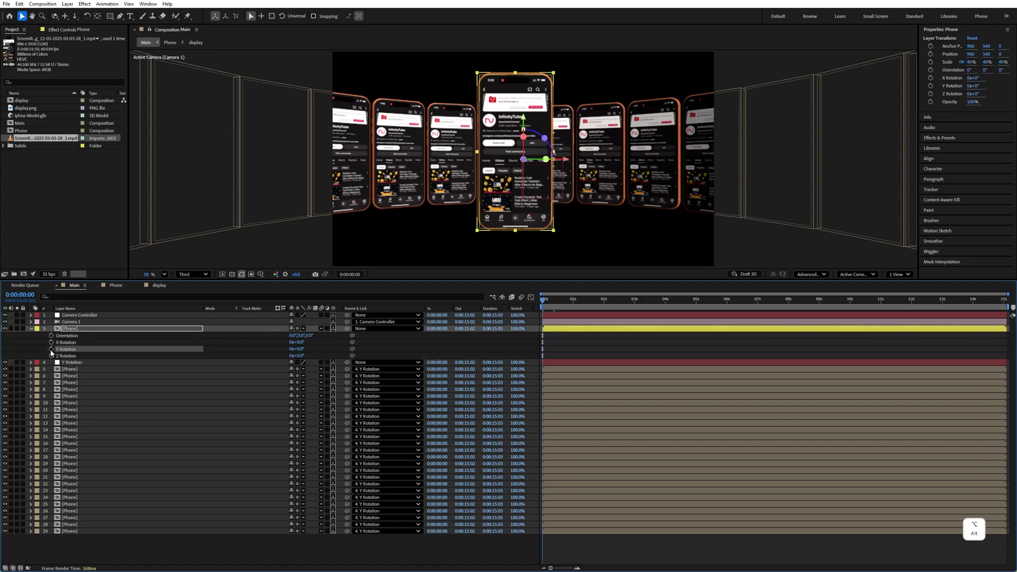
Drive the front phone's Y Rotation with a time*50 spin expression
left_click(438, 169)
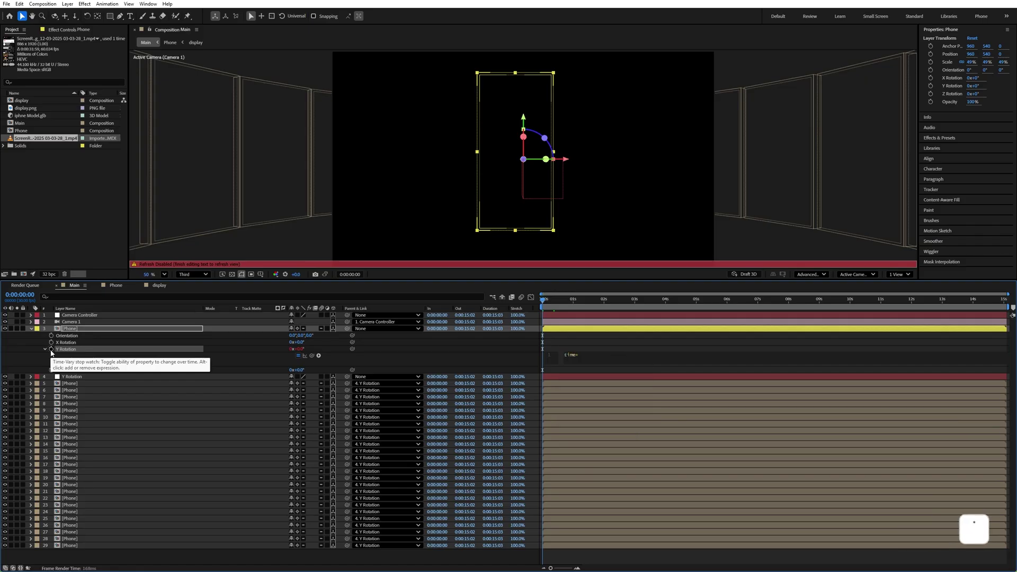
key("5")
key("KP_0")
key("space")
left_click(540, 307)
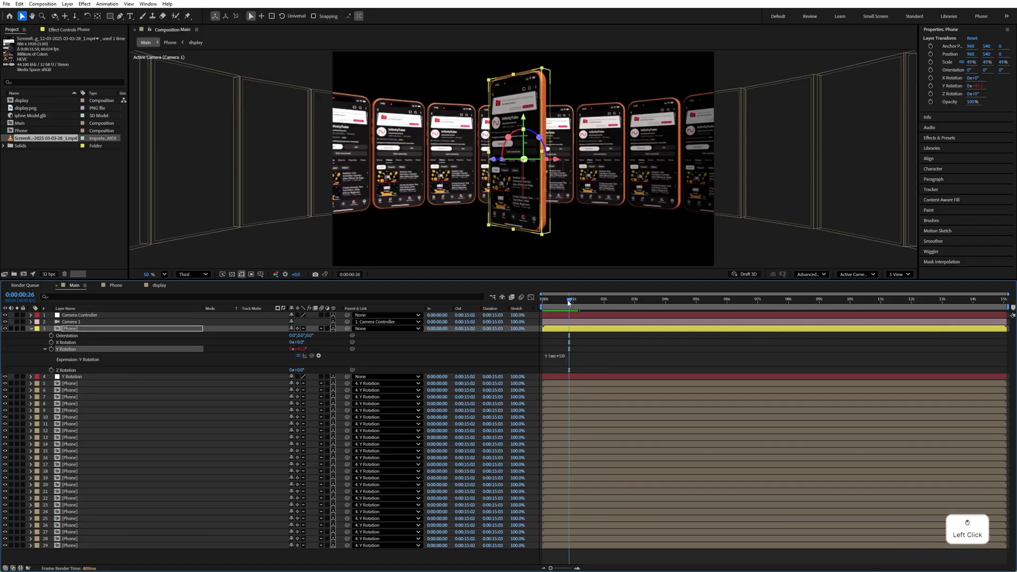
Reverse the spin to time*-50 and set a first X Rotation tilt keyframe at 1s
left_click(562, 360)
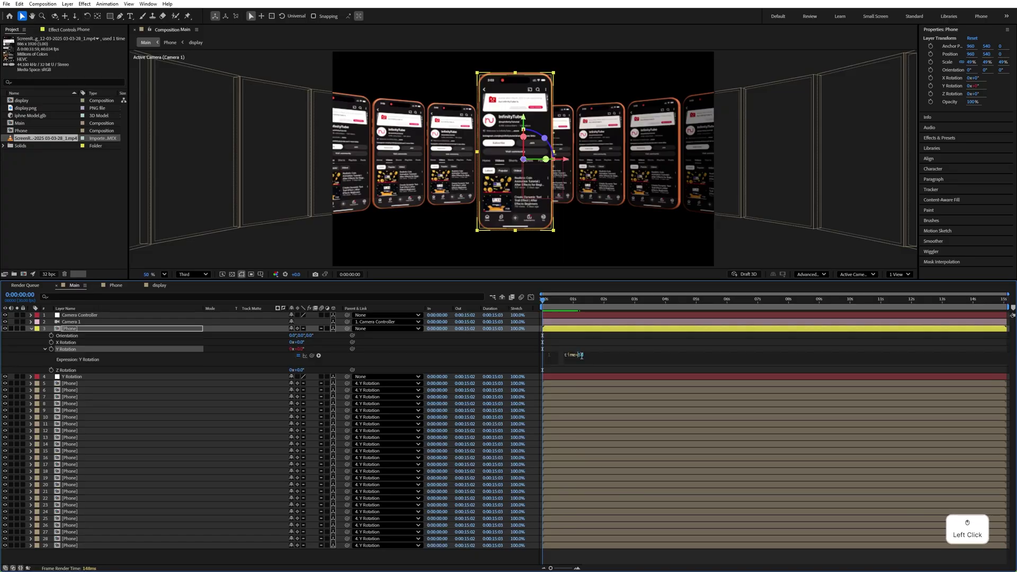
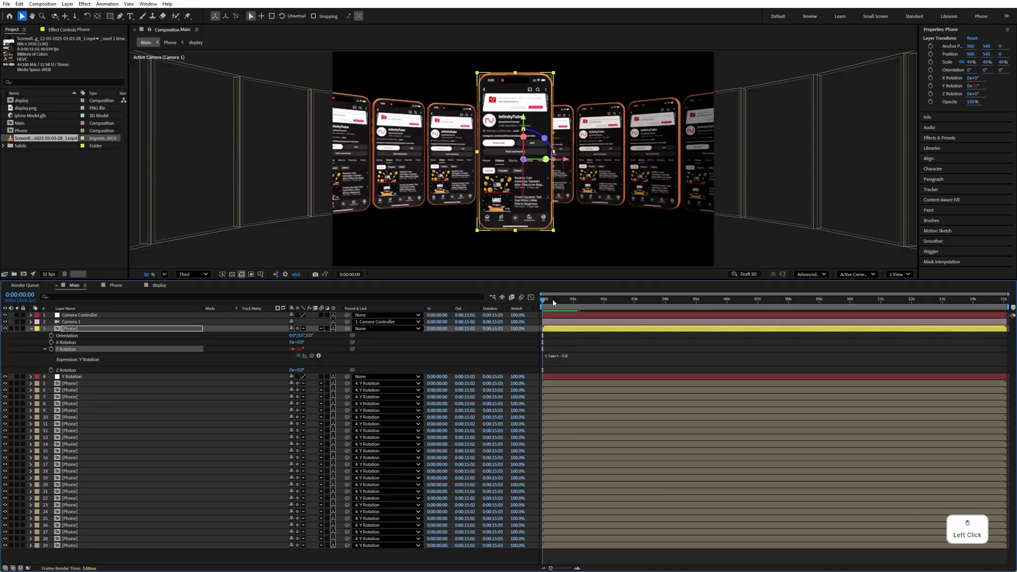
key("space")
left_click(588, 305)
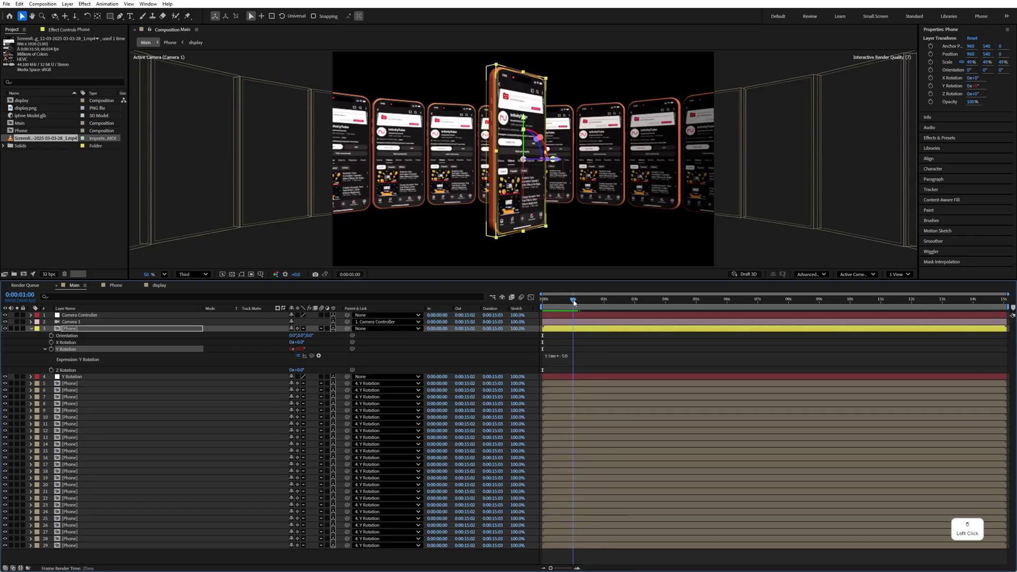
left_click(509, 333)
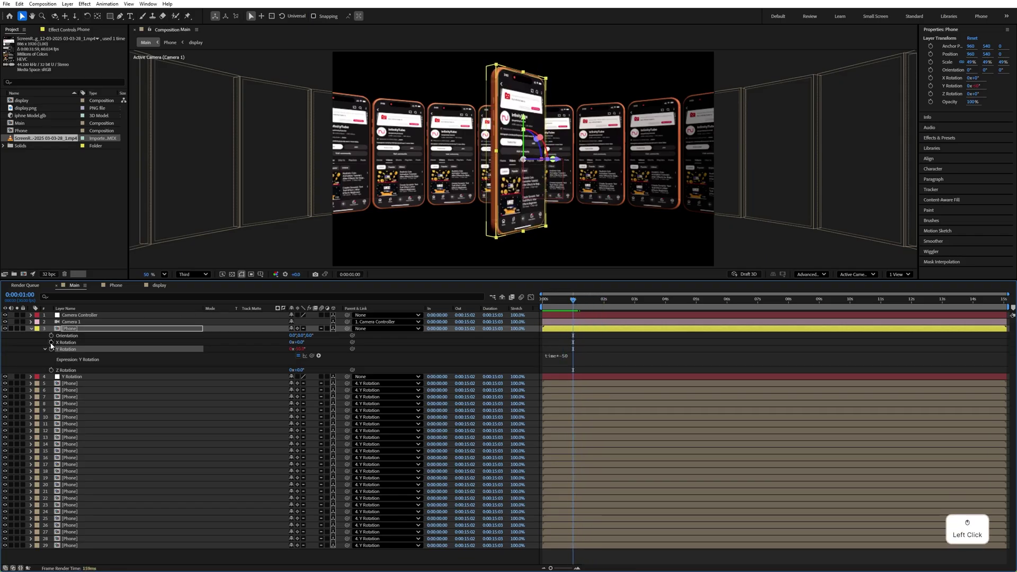
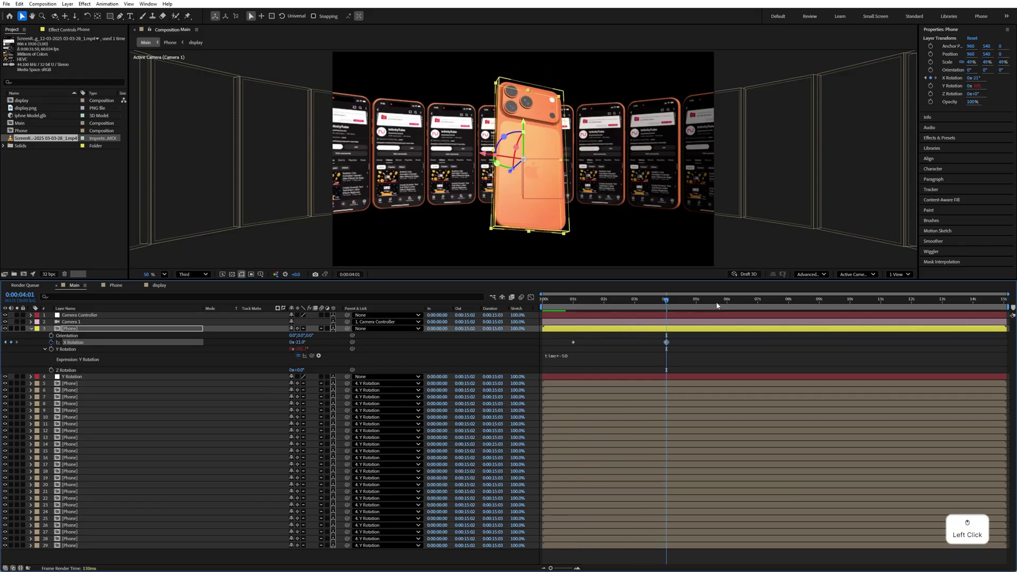
Add X Rotation tilt keyframes at 1s, 4s, 6s and 9s, then add a new null
left_click(745, 306)
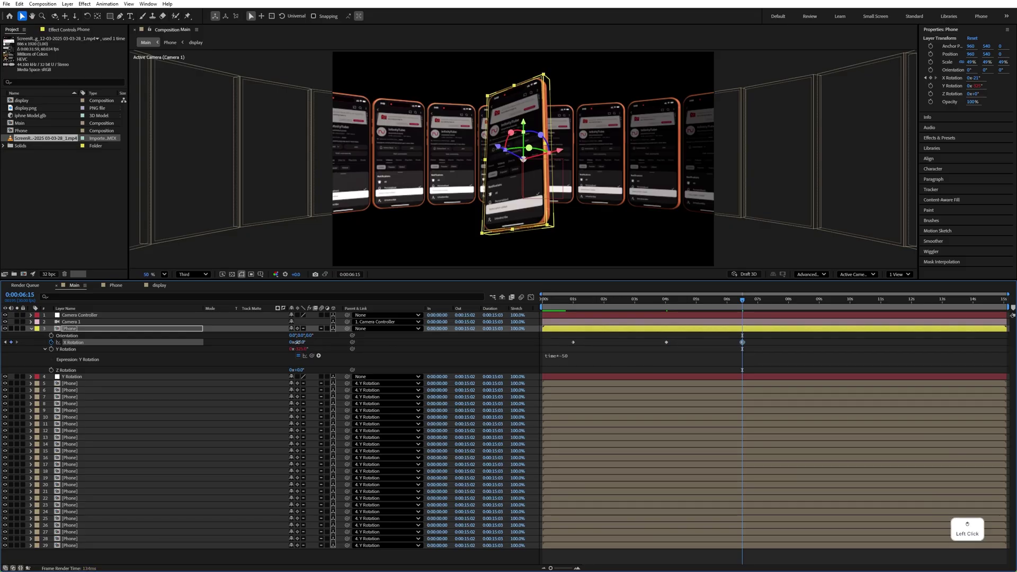
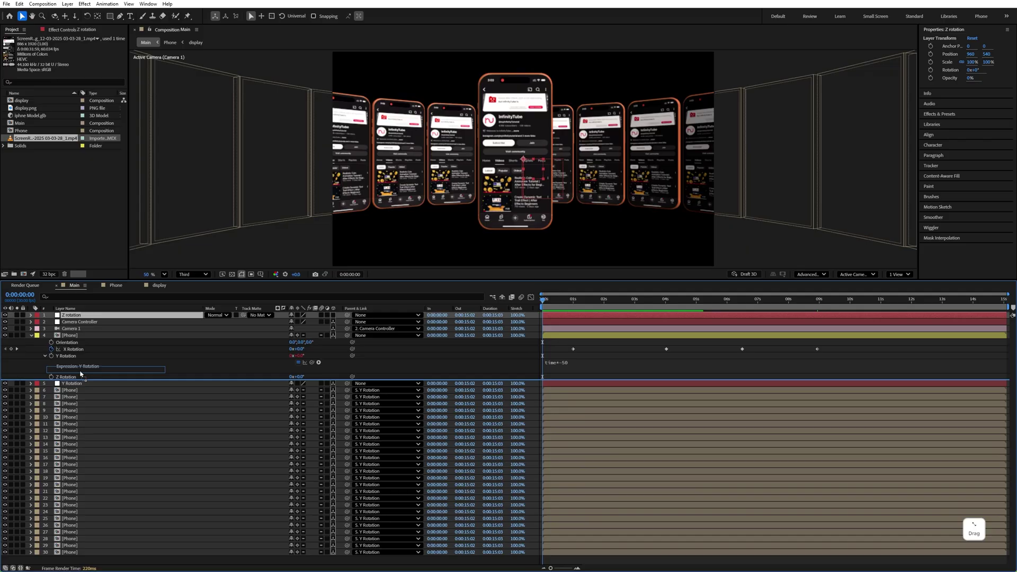
Parent the Y Rotation null to the Z rotation null and give it a time-based spin expression
left_click(84, 388)
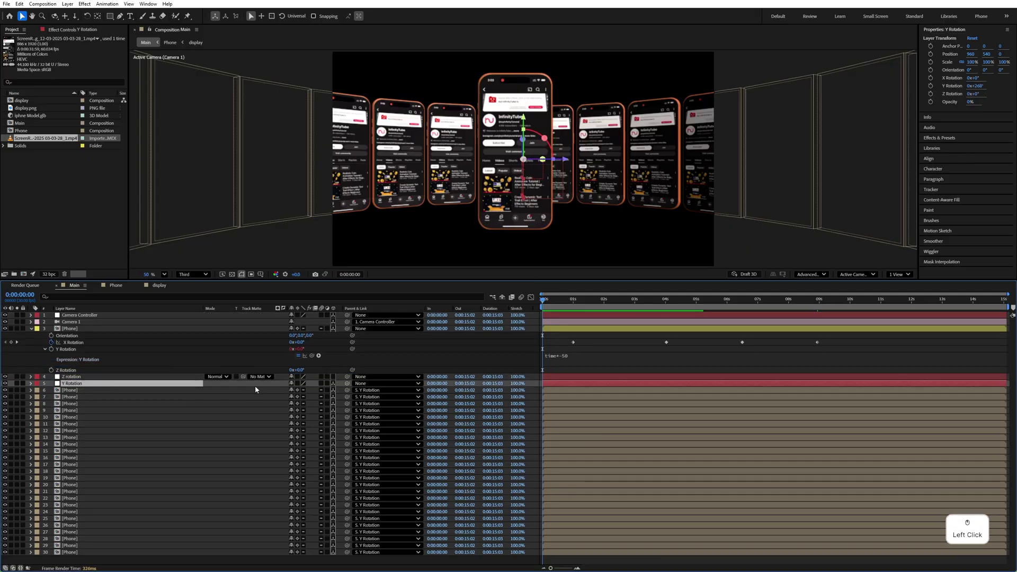
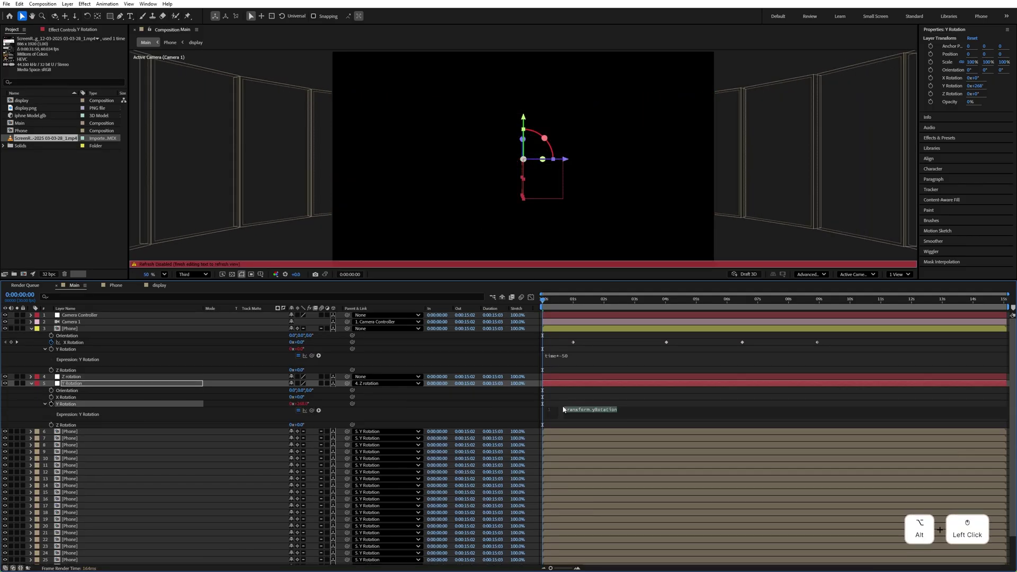
key(".")
key("KP_5")
key("KP_0")
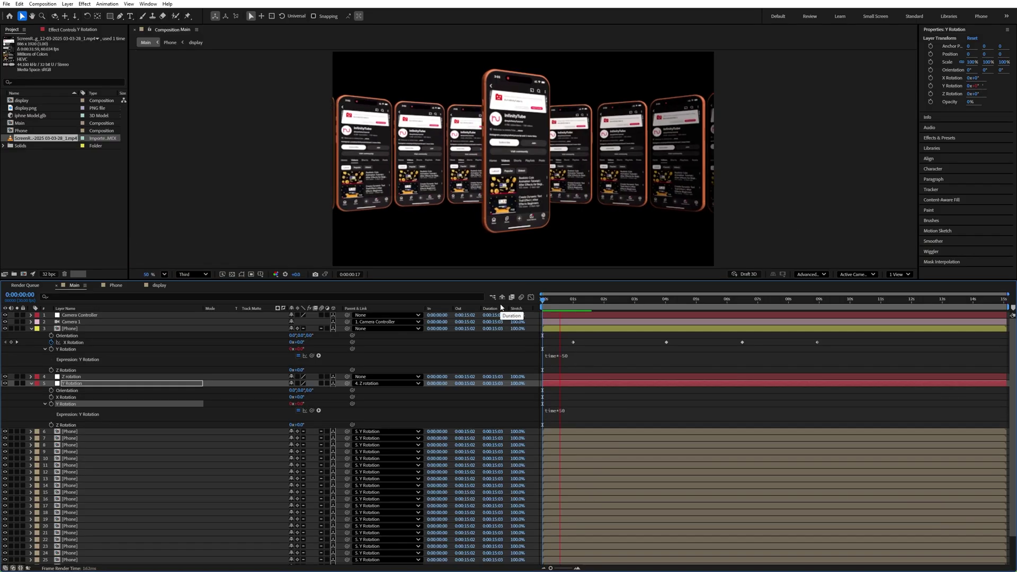
key("space")
Check the spin later in time and change the expression to time*20
left_click(570, 416)
key("BackSpace")
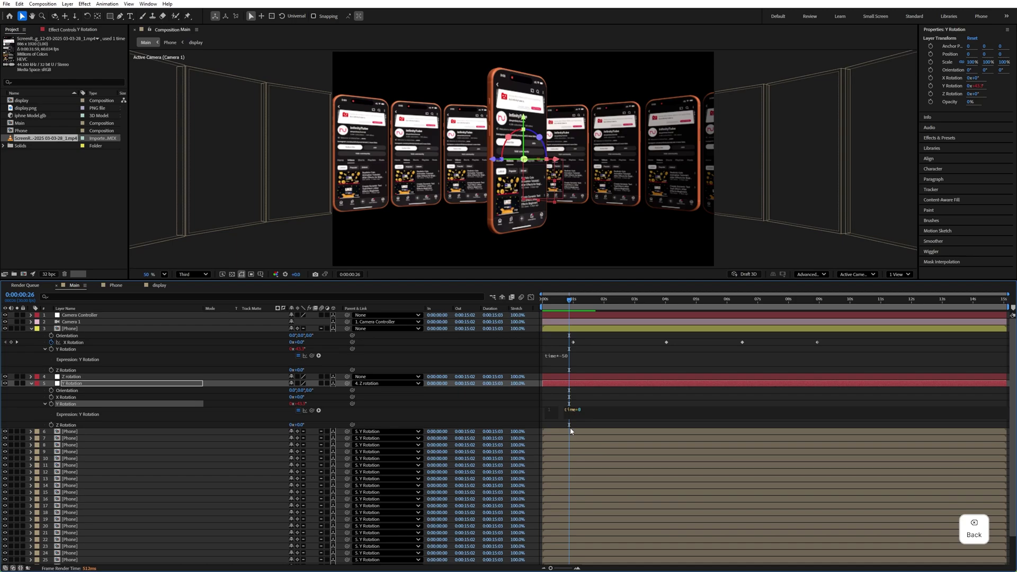
key("KP_2")
left_click(560, 307)
key("space")
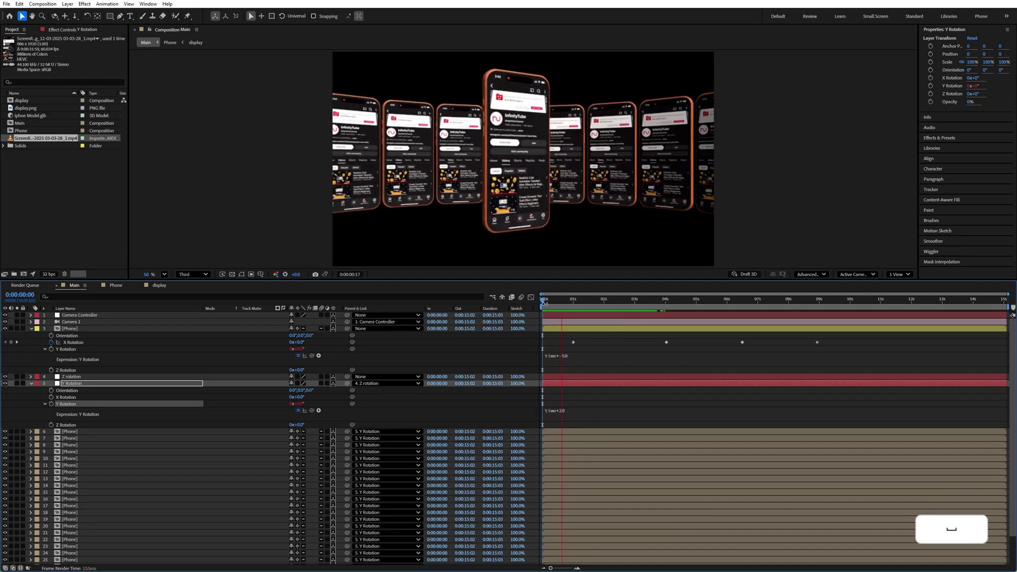
Set a first Z Rotation keyframe on the Z rotation null for the ring's sideways roll
left_click(554, 306)
left_click(91, 381)
key("r")
left_click(51, 408)
left_click(572, 307)
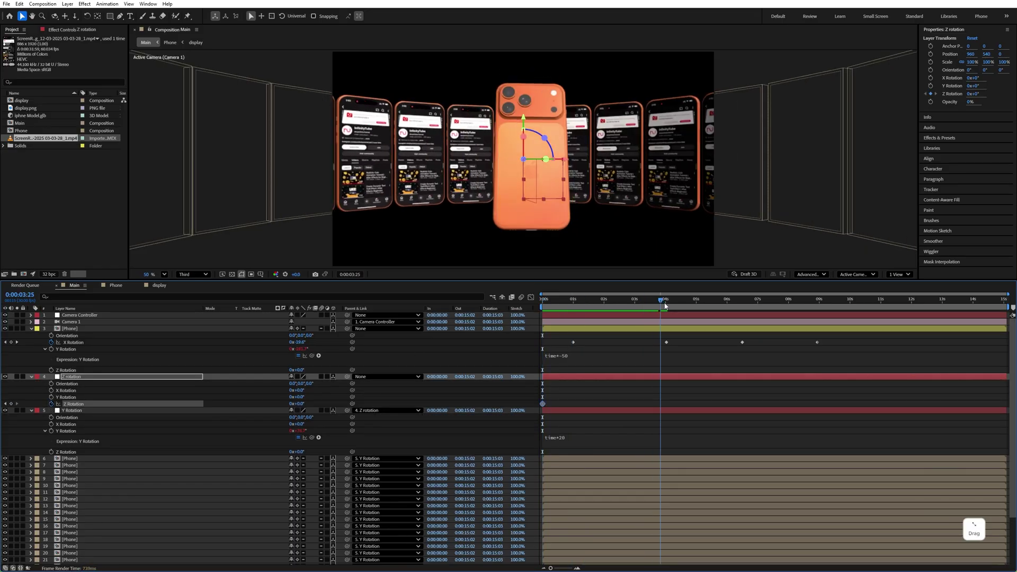
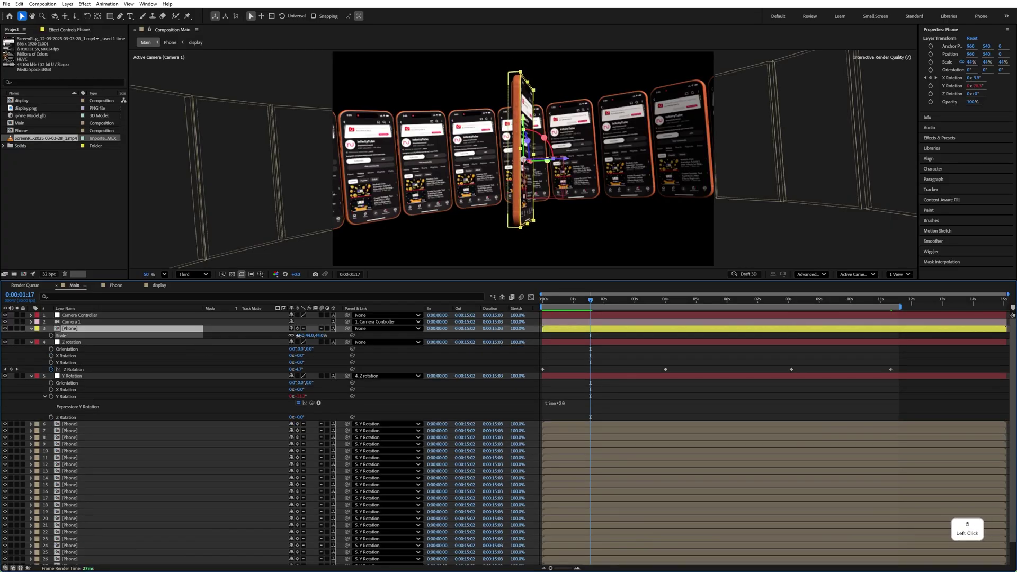
Keyframe the ring's roll, scale the front phone to 44%, add a Gaussian Blur adjustment layer and preview
key("space")
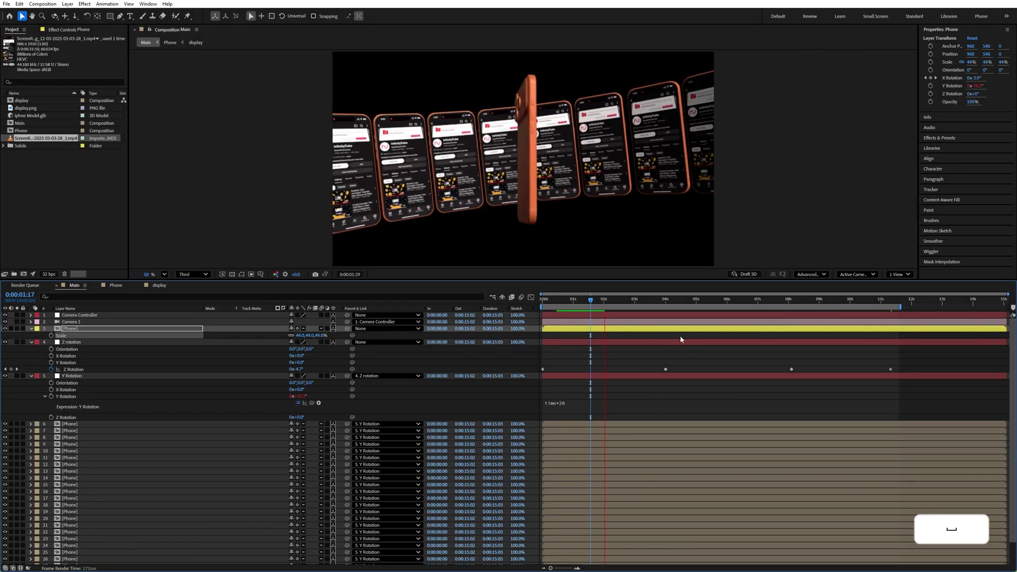
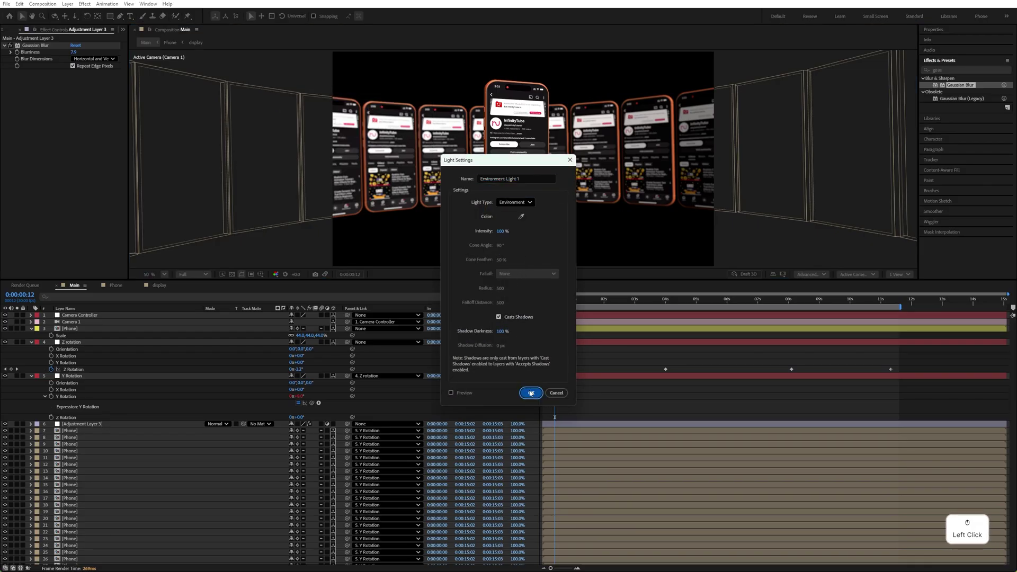
Create an Environment light and rotate it about 36° on Y to reshape the lighting
key("r")
left_click(302, 333)
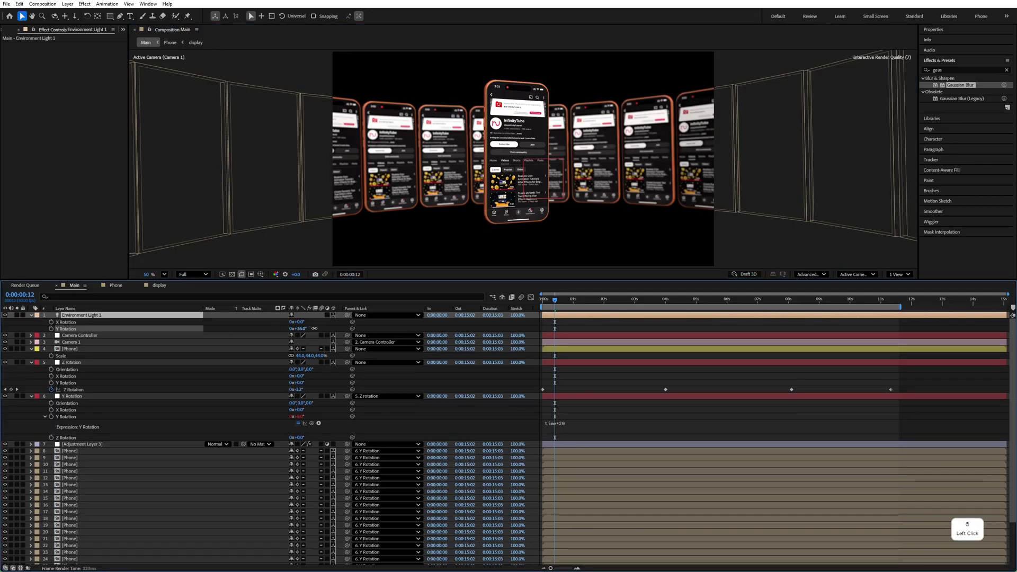
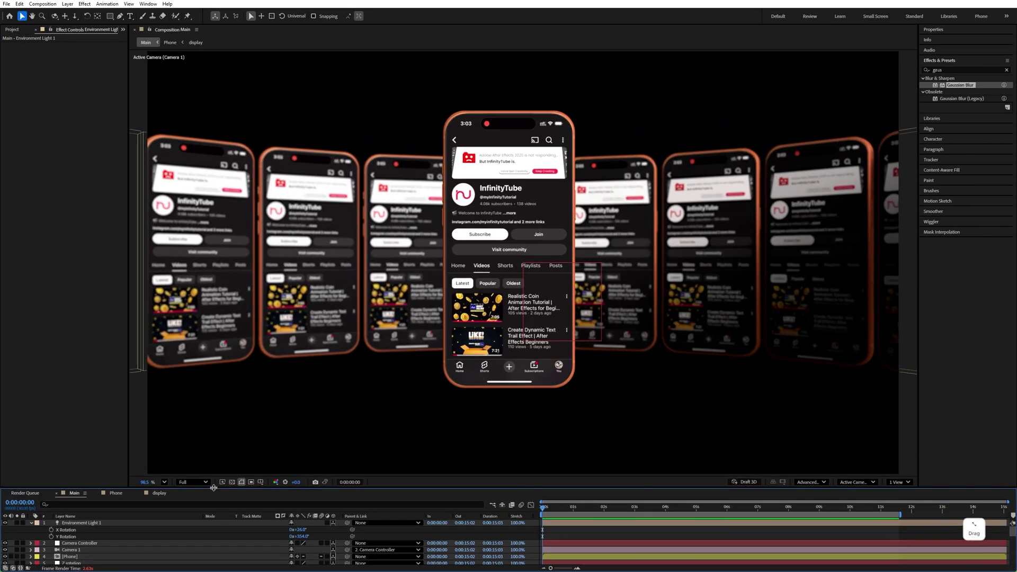
Play the finished carousel animation in the enlarged composition viewer
key("space")
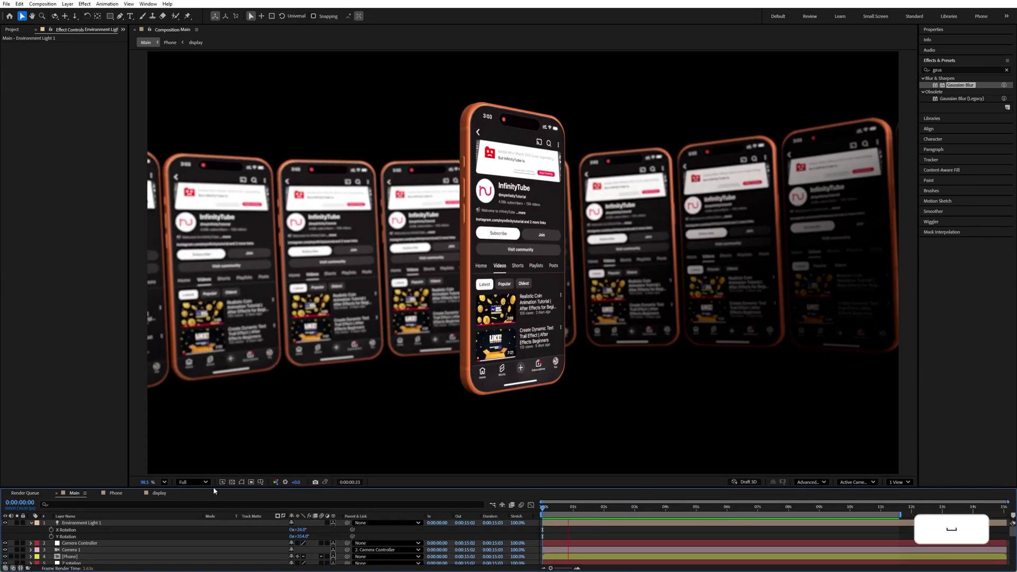